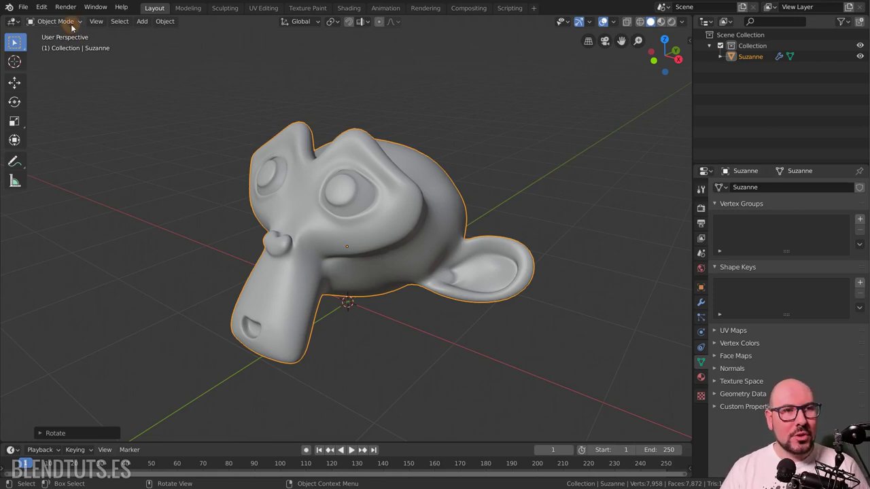
- Switch Suzanne from Object Mode into Edit Mode via the mode dropdown
click(78, 34)
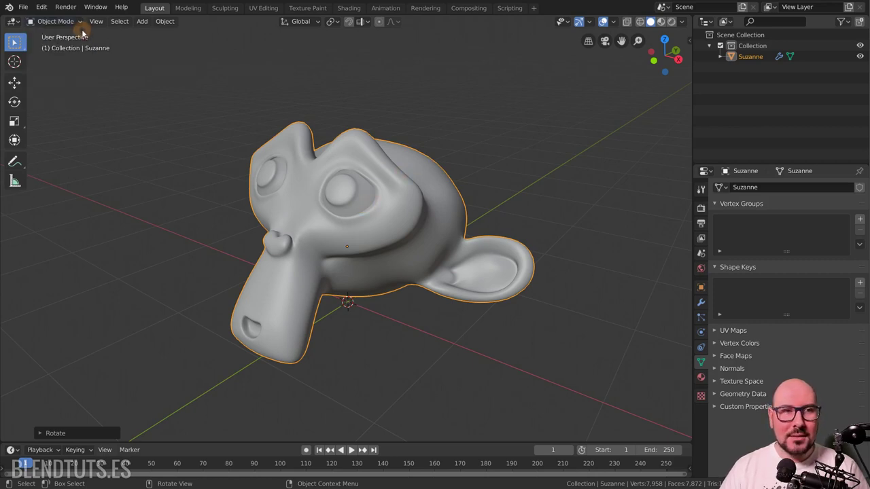
click(60, 31)
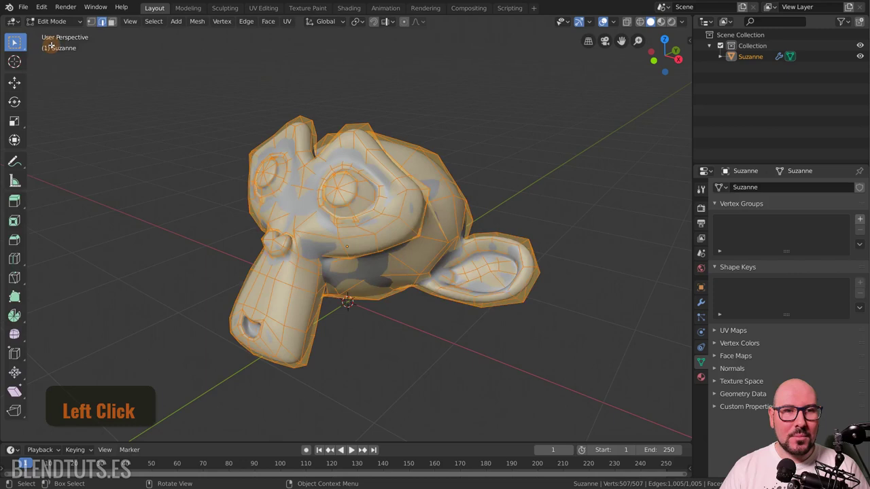
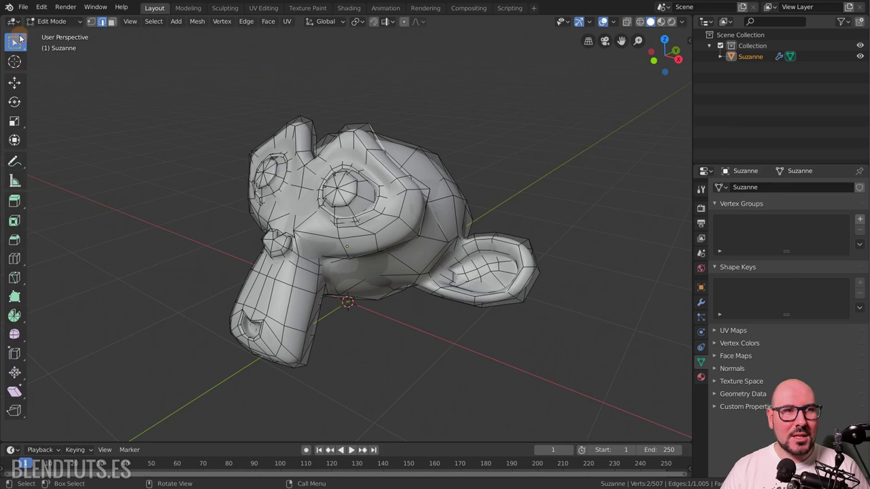
click(71, 23)
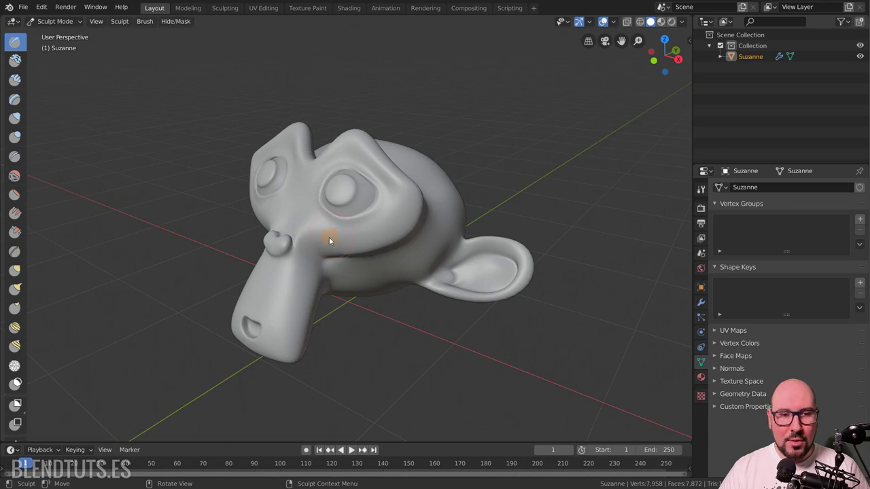
click(320, 237)
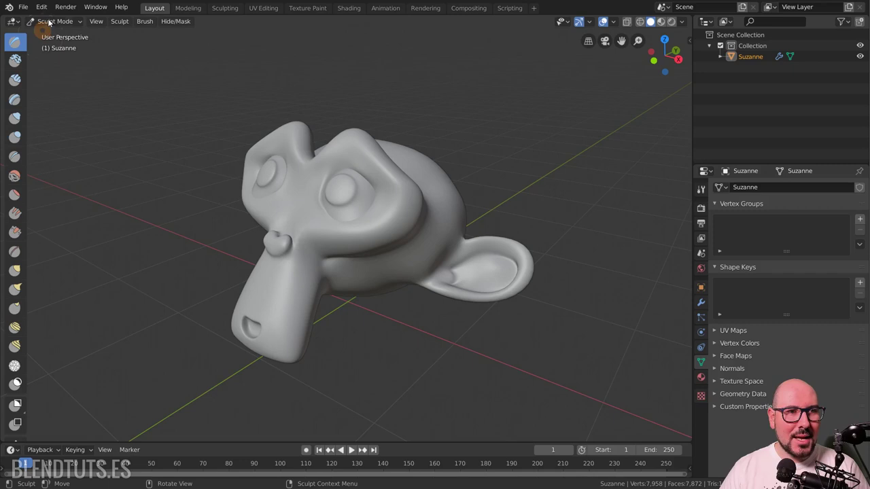
- Switch Suzanne from sculpting into Vertex Paint mode
click(63, 33)
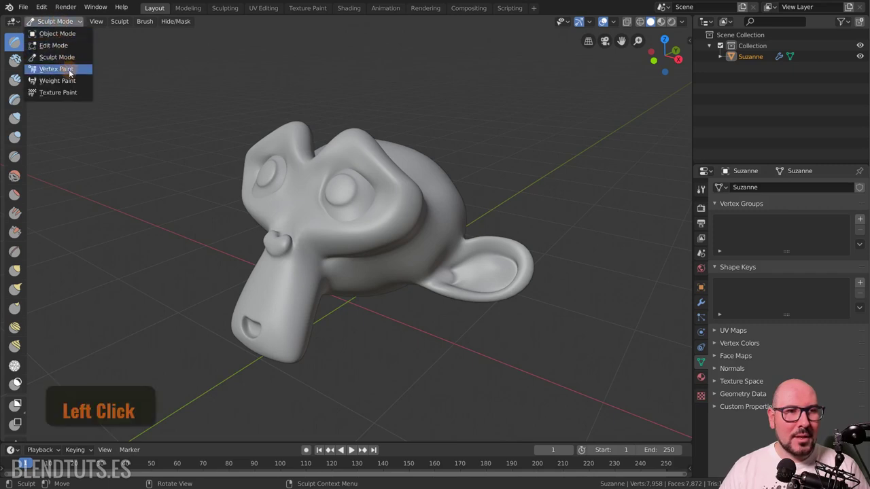
click(55, 70)
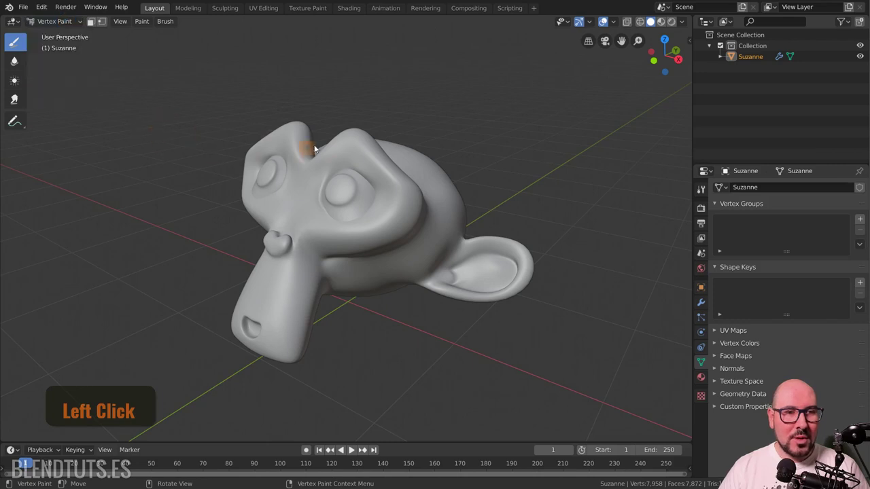
- Switch Suzanne into Texture Paint mode, showing her magenta surface
click(77, 33)
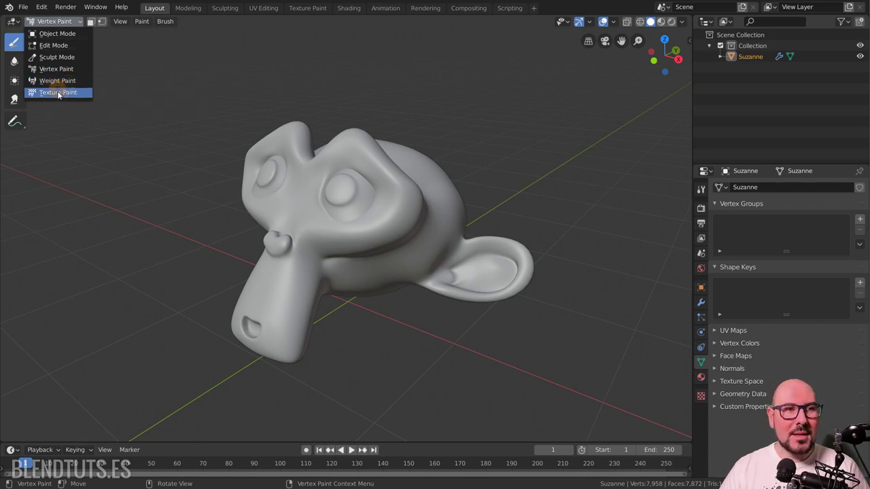
click(63, 96)
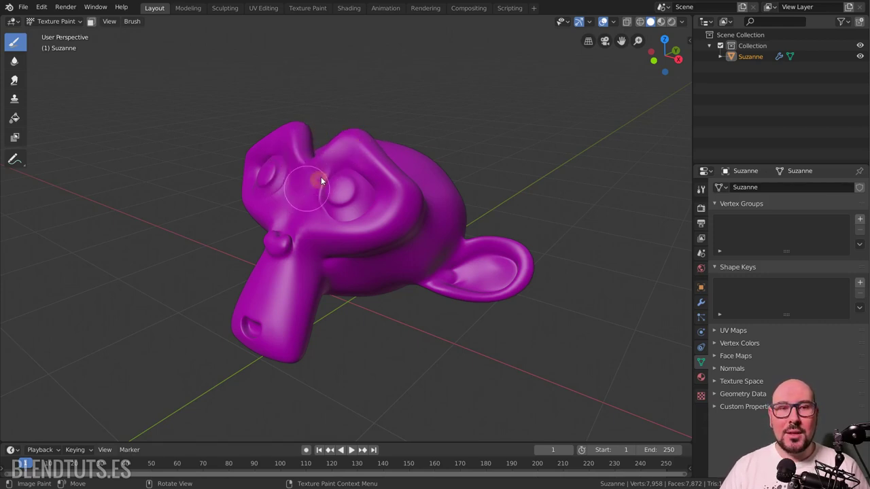
- Return Suzanne to Object Mode and bring up the Add menu with Shift+A
click(67, 25)
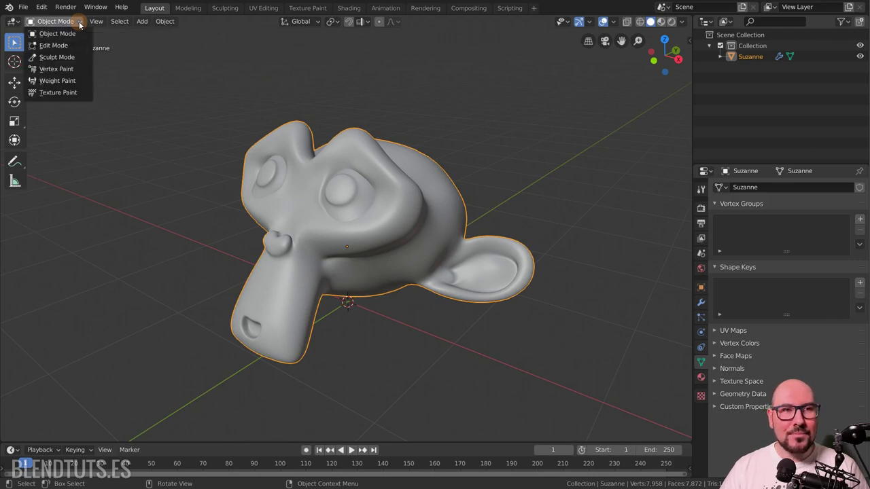
click(462, 194)
key(shift+a)
- Add an armature, move it left of Suzanne and extrude it into three bones
click(444, 247)
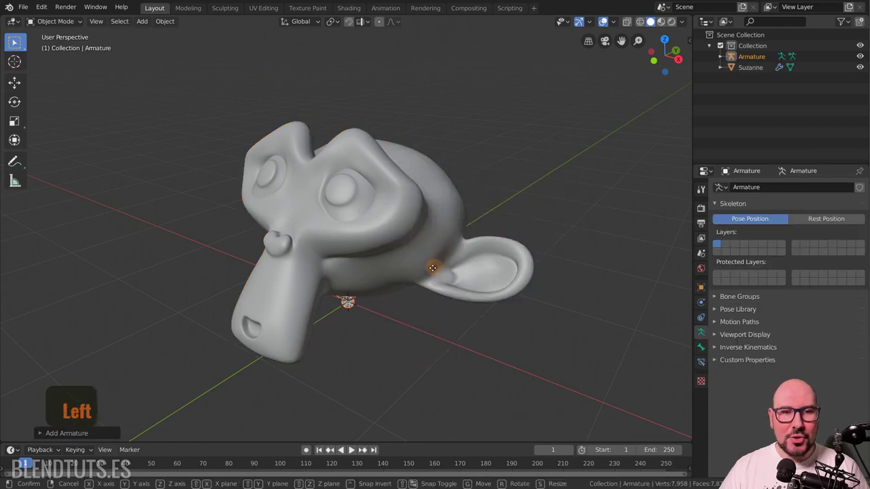
key(g)
click(265, 250)
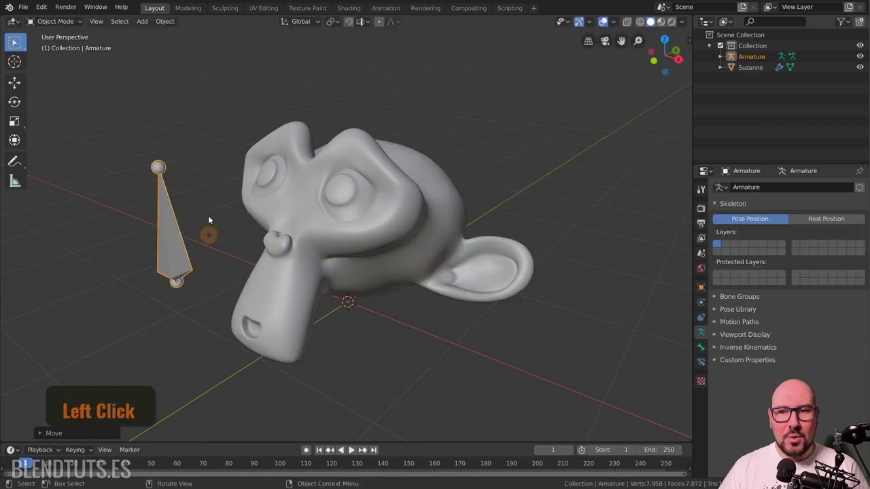
click(178, 234)
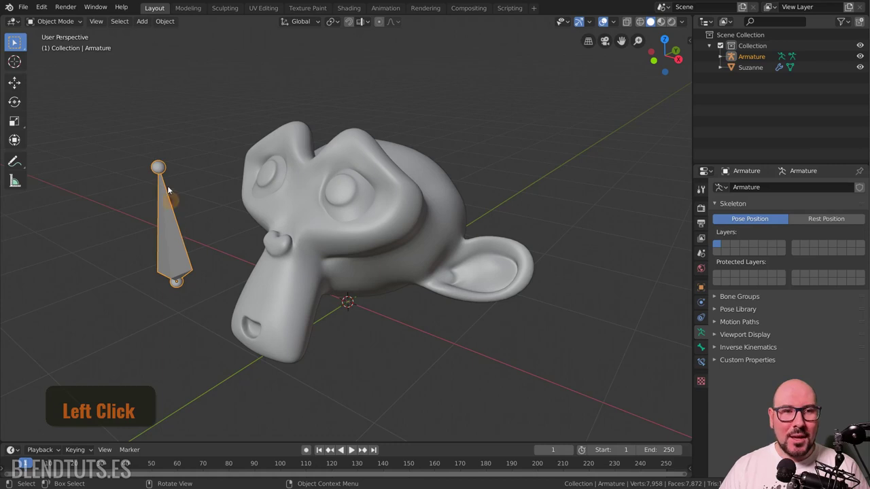
click(182, 183)
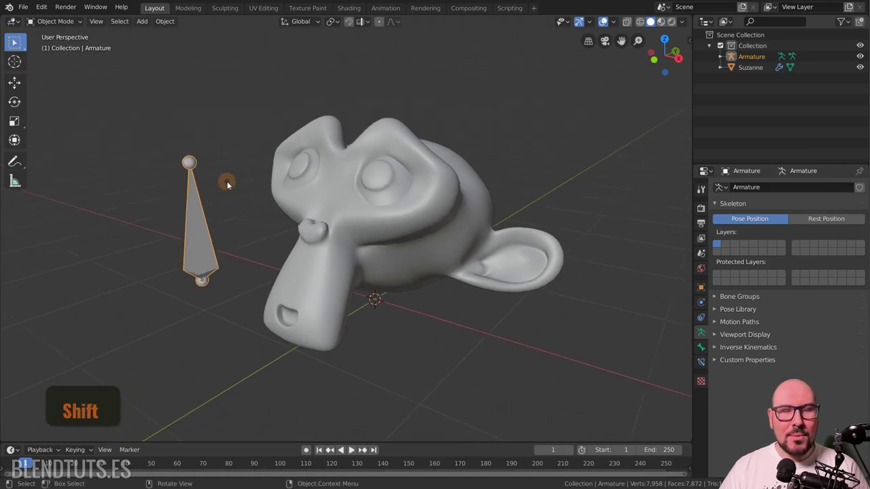
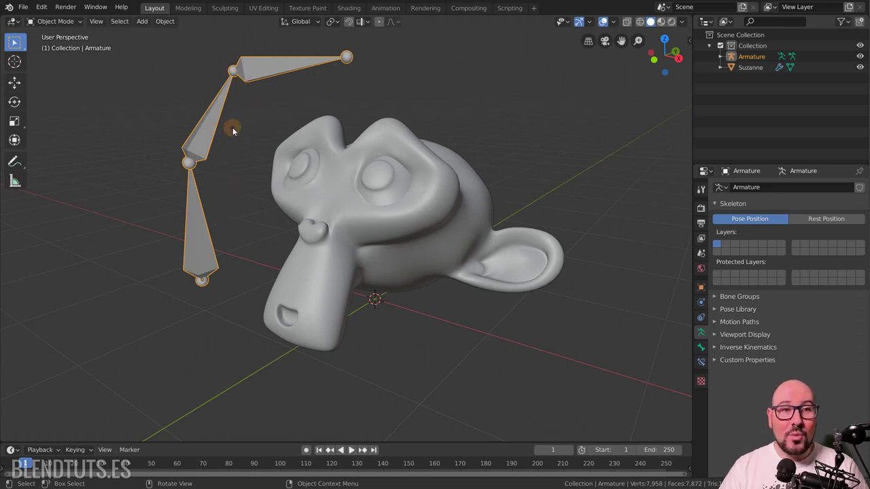
- Edit and slightly scale the armature, then pose its upper bones from Pose Mode
key(Tab)
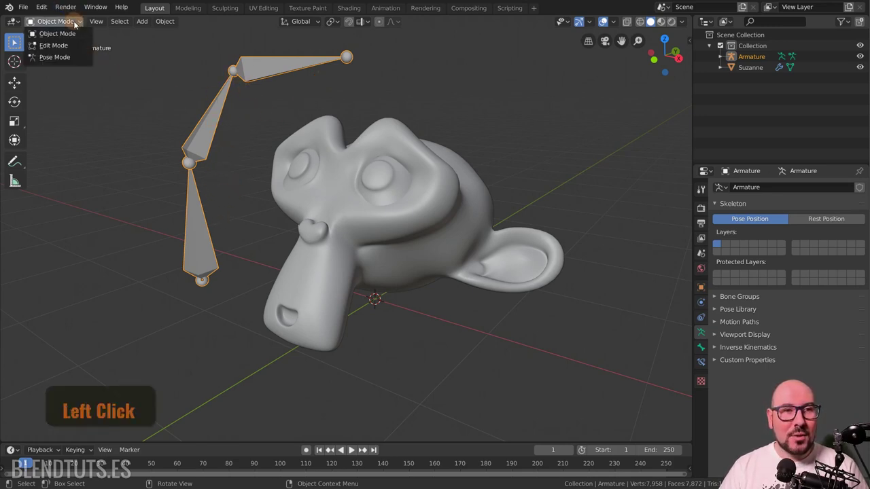
click(75, 24)
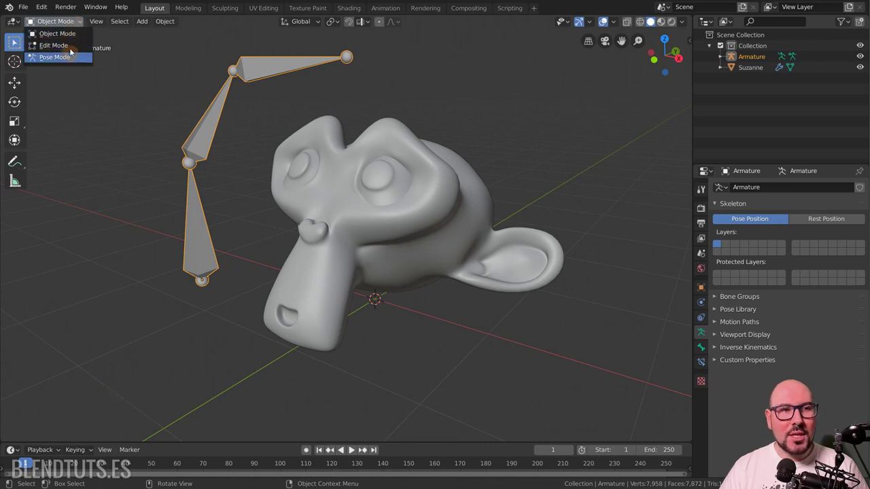
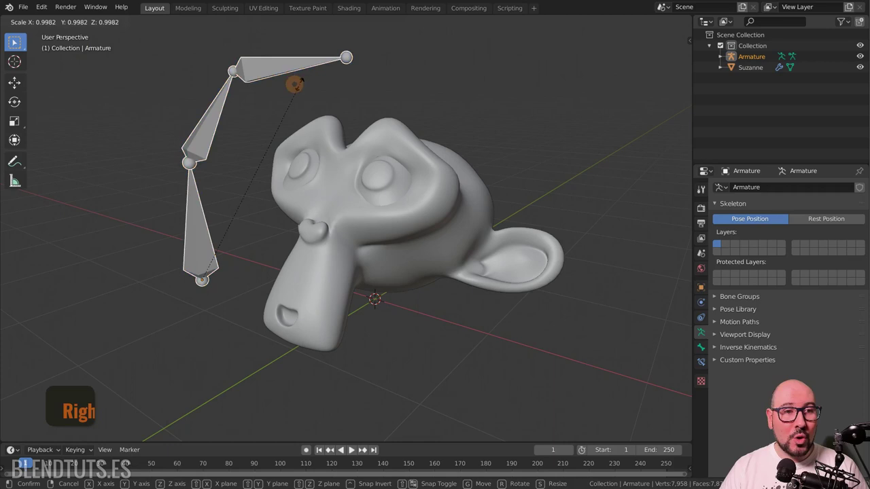
key(s)
click(68, 36)
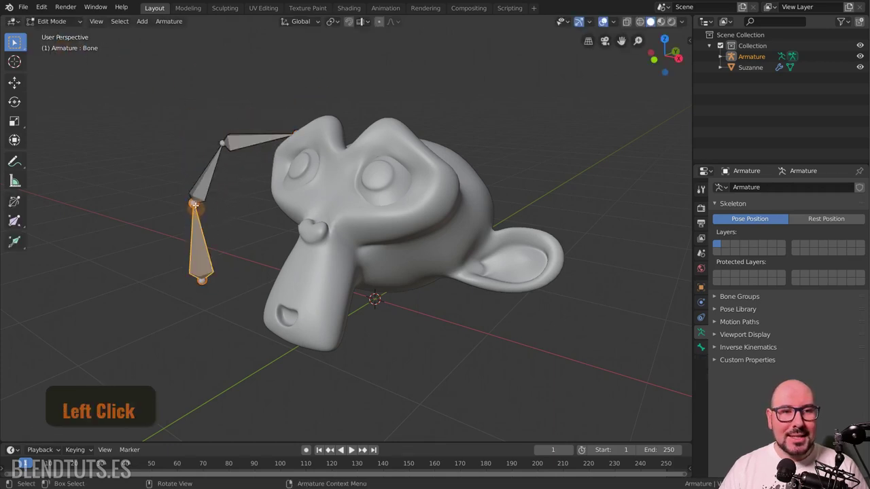
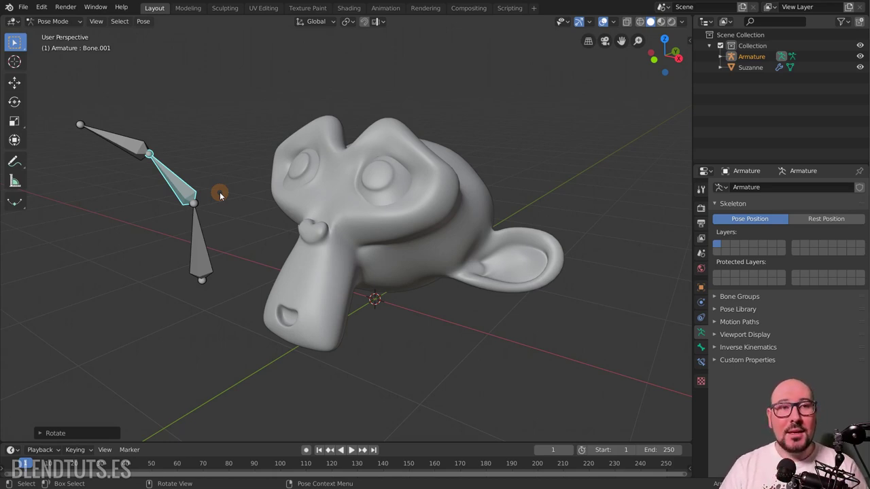
- Return the armature to Object Mode and delete it with X
click(212, 172)
key(Tab)
key(x)
click(78, 29)
key(x)
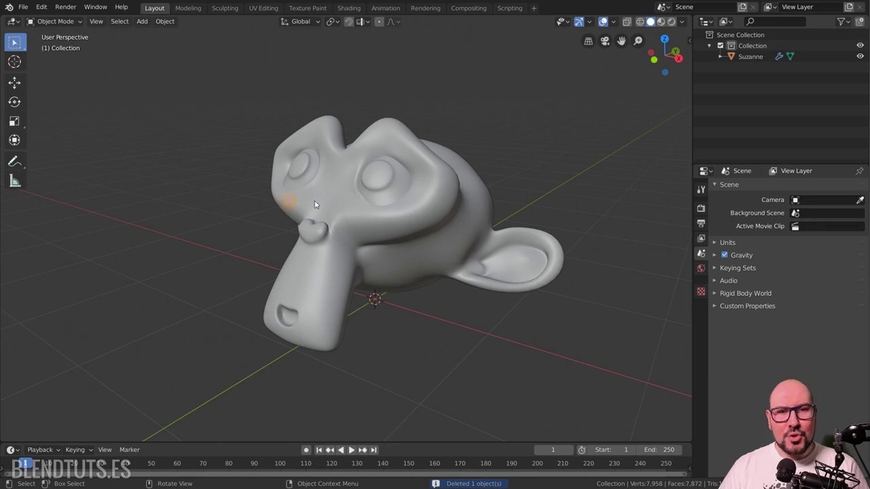
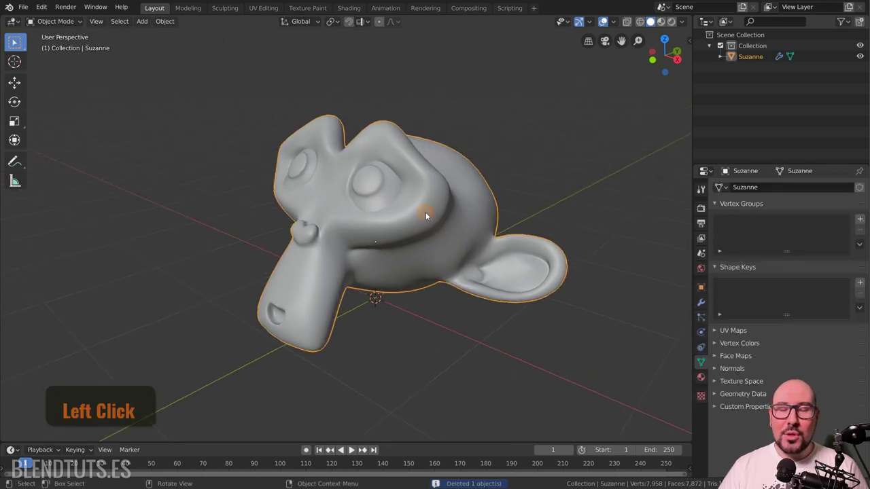
- Select Suzanne and toggle her between Edit and Object Mode with Tab
click(427, 216)
key(Tab)
key(Tab)
key(Tab)
key(Tab)
key(Tab)
key(Tab)
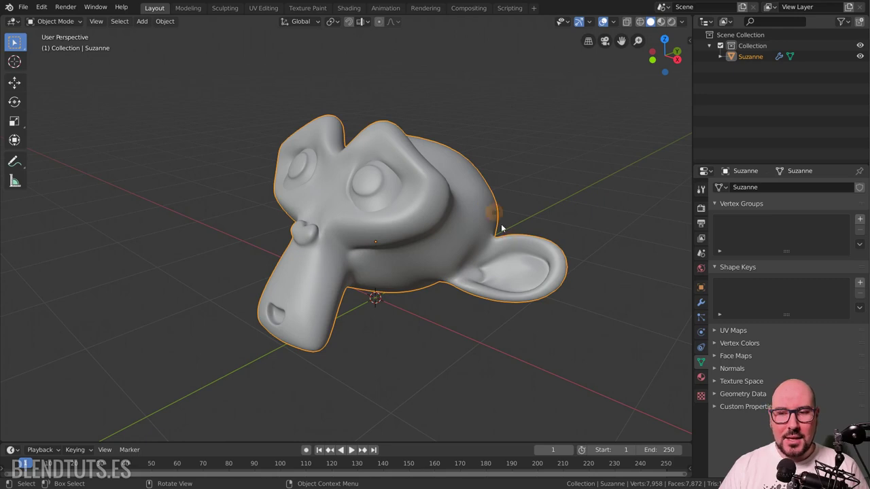
- Tab Suzanne into Edit Mode to show her wireframe cage and back to Object Mode
key(Tab)
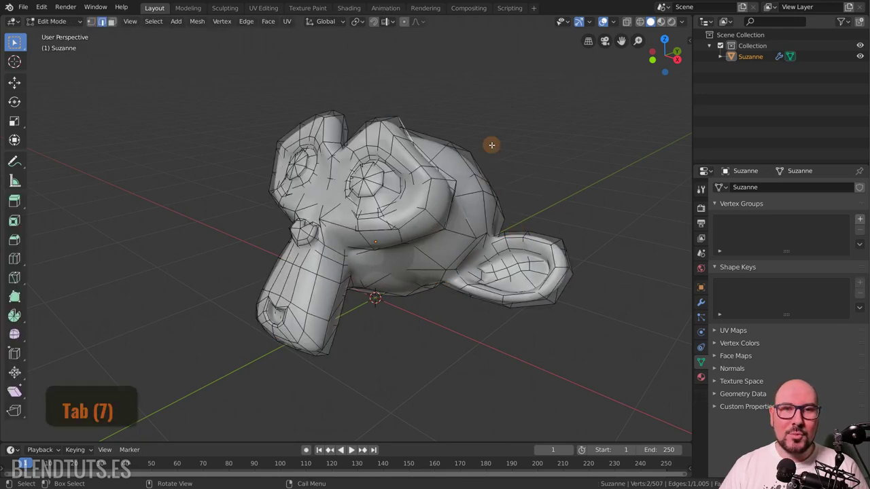
key(Tab)
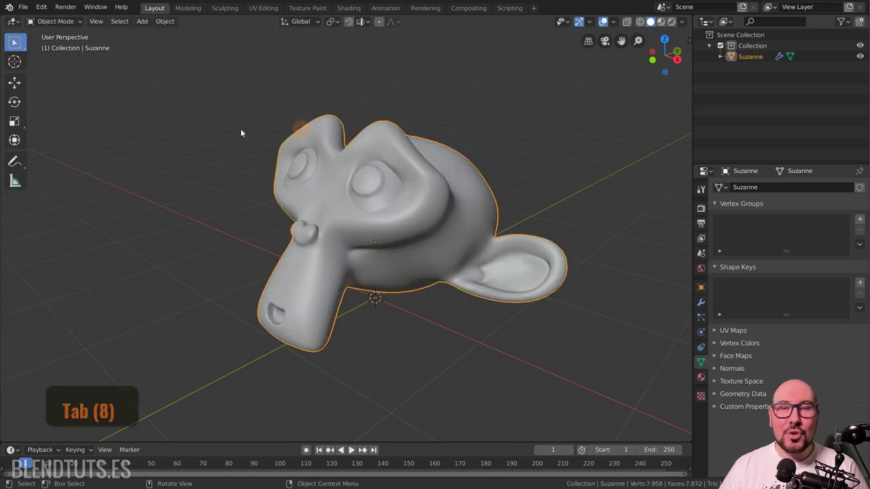
- Use the Ctrl+Tab mode pie menu to enter Edit Mode, then return to Object Mode
key(Tab)
key(ctrl+Tab)
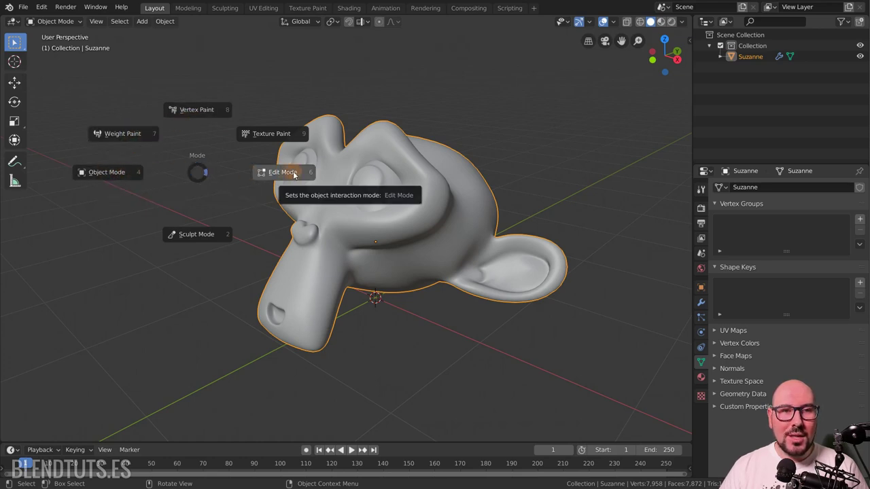
key(ctrl+Tab)
click(294, 175)
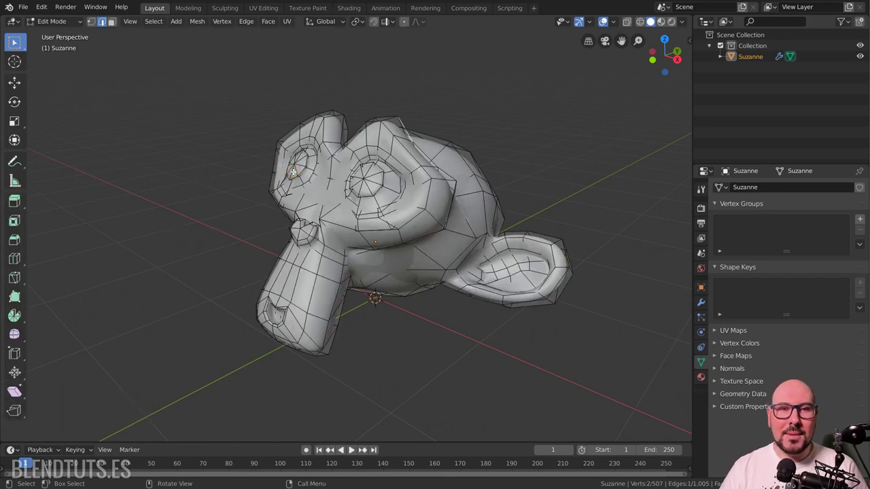
key(Tab)
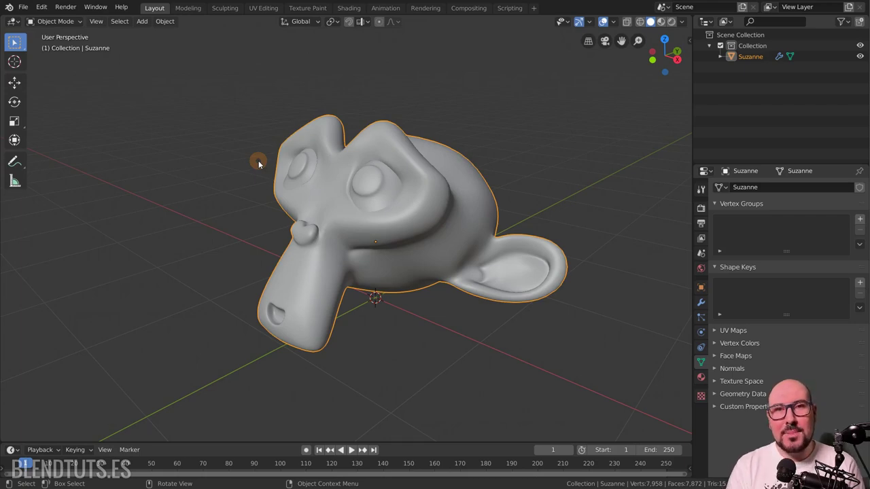